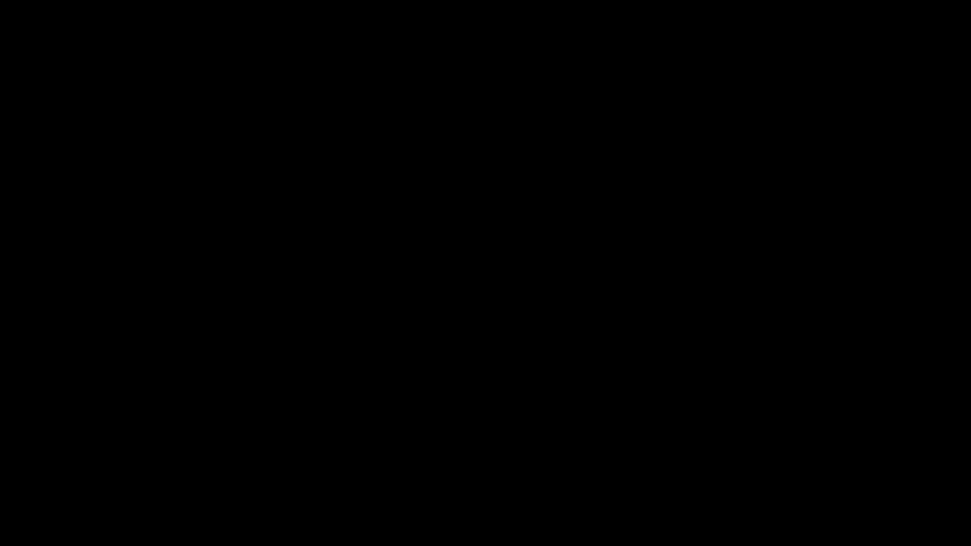
Preview the comp at Half resolution and return the playhead to the timeline start.
click(562, 246)
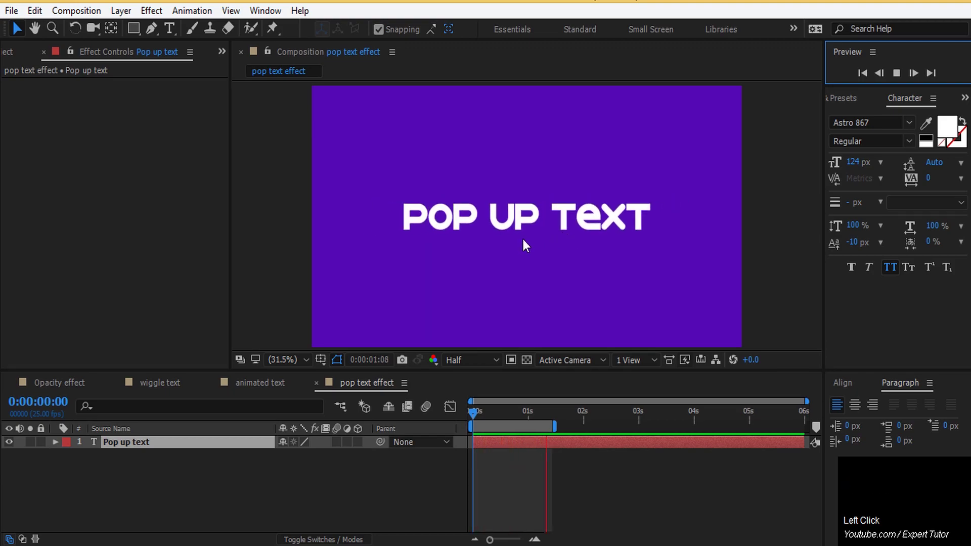
key(space)
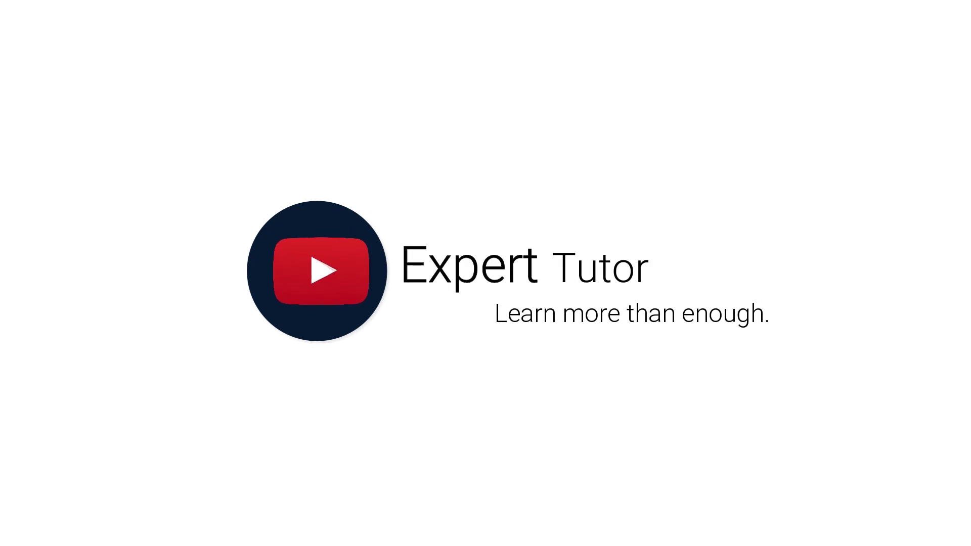
click(558, 438)
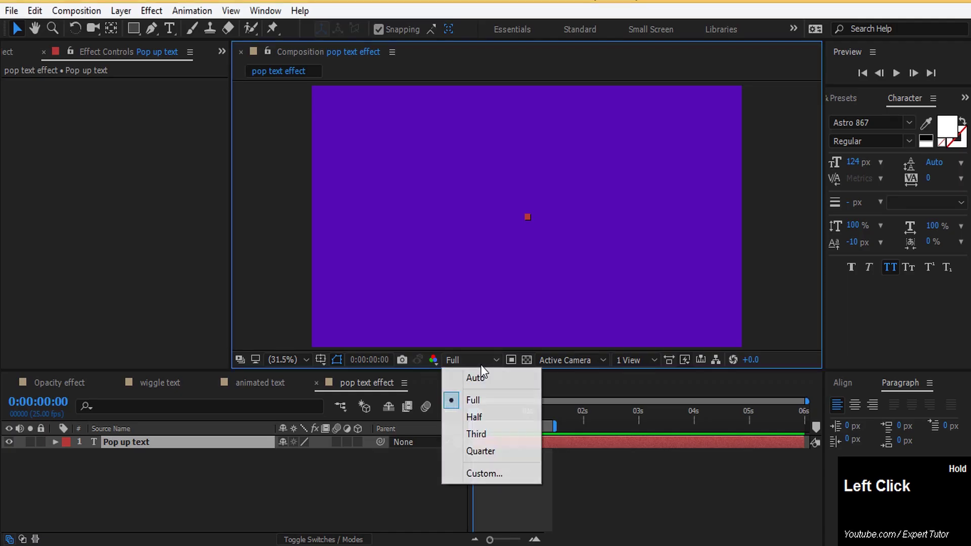
click(486, 370)
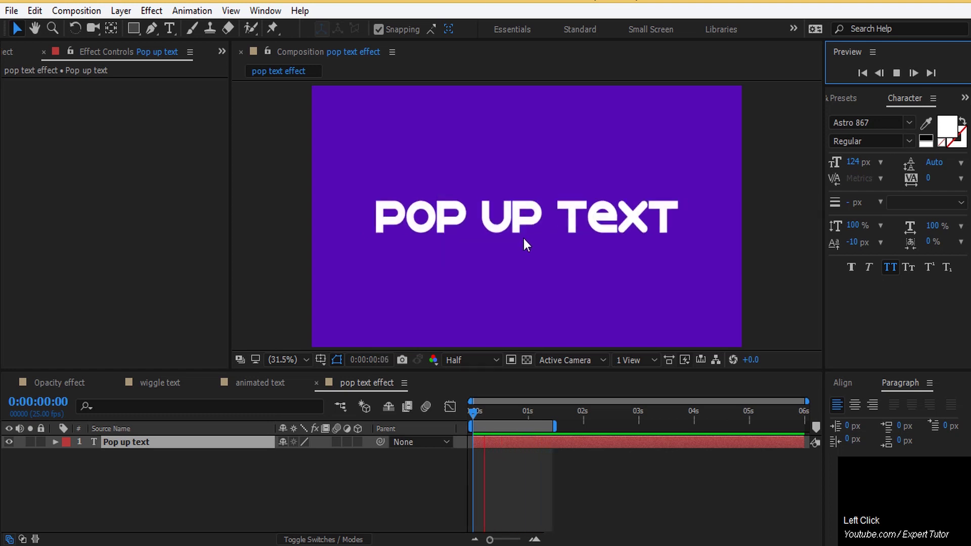
key(space)
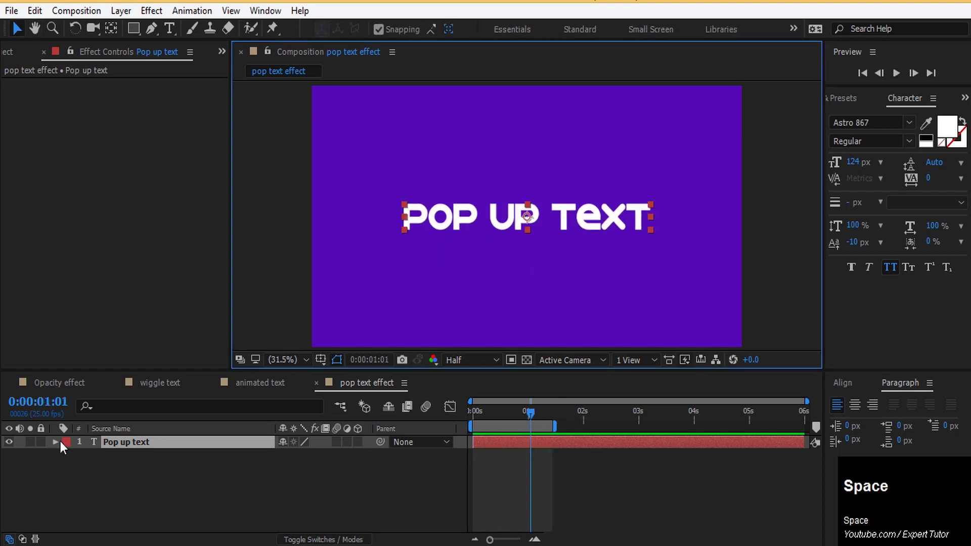
drag(61, 450, 70, 452)
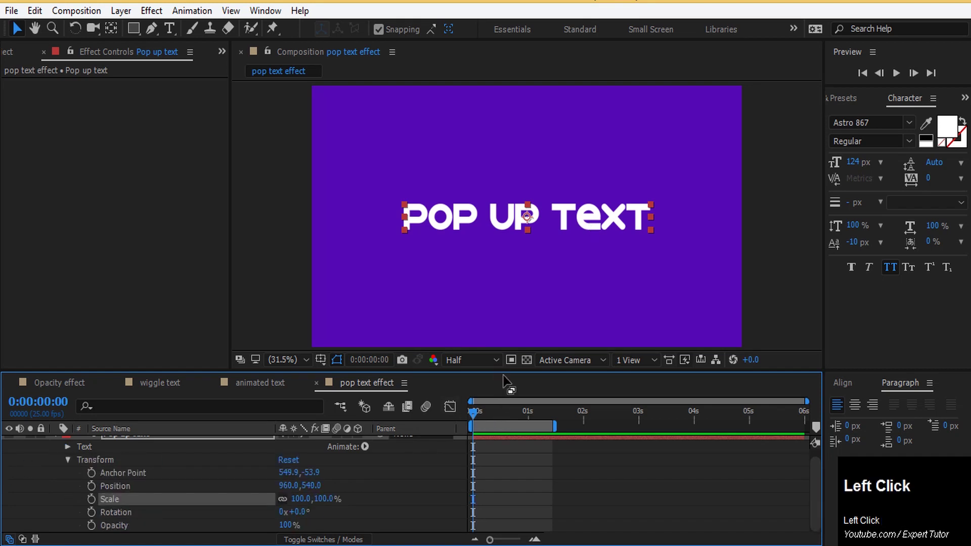
Enlarge the timeline, isolate the text layer's Scale and enable its keyframe stopwatch at 0:00.
drag(508, 355, 69, 405)
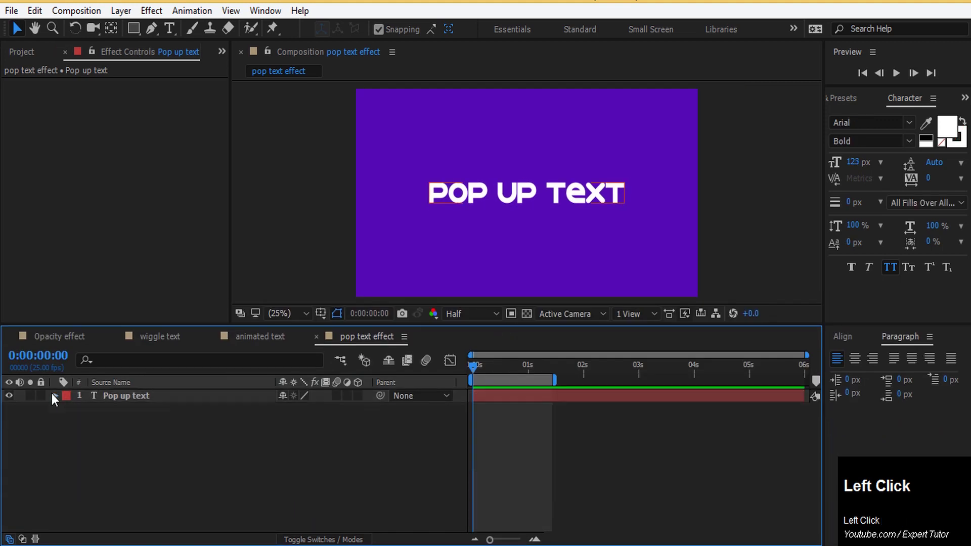
key(s)
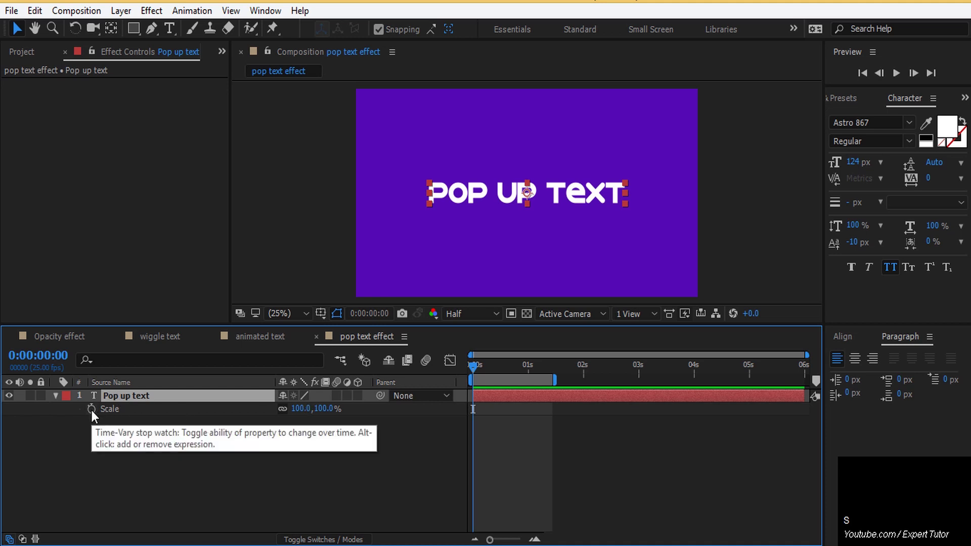
click(99, 418)
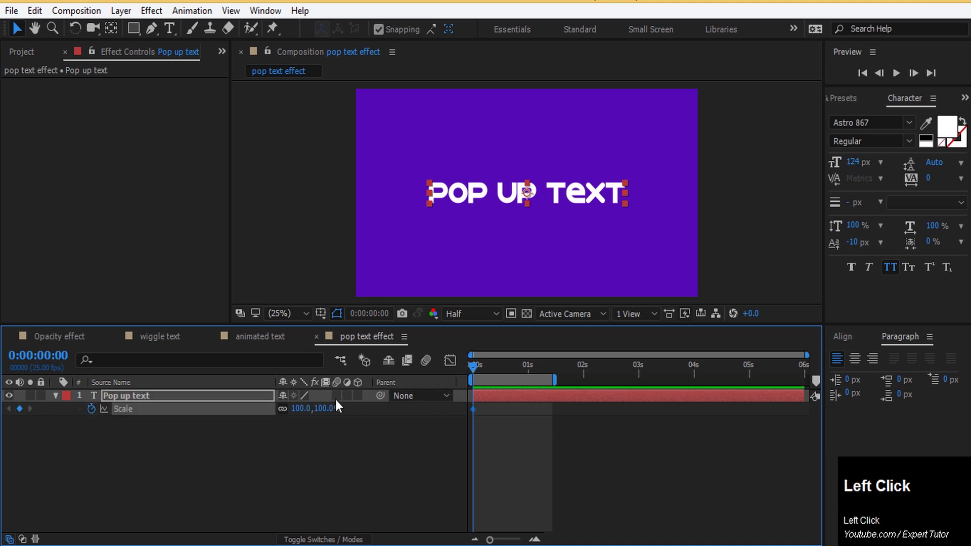
Set Scale to 0% at the start, then 130% six frames later.
text(0)
key(Return)
drag(484, 370, 312, 410)
text(130)
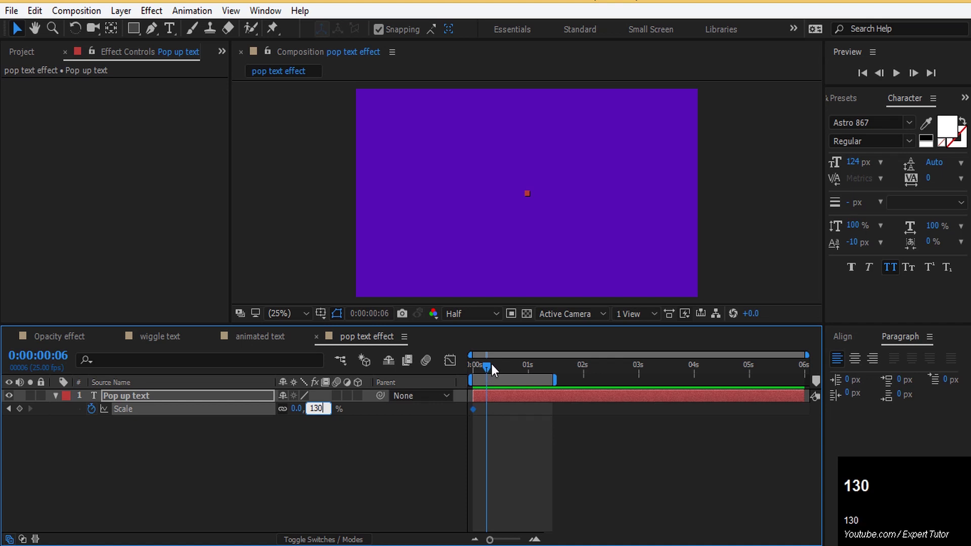
Add a 100% Scale keyframe a few frames later and return to the composition start.
drag(495, 375, 307, 410)
key(1)
text(100)
click(503, 376)
key(space)
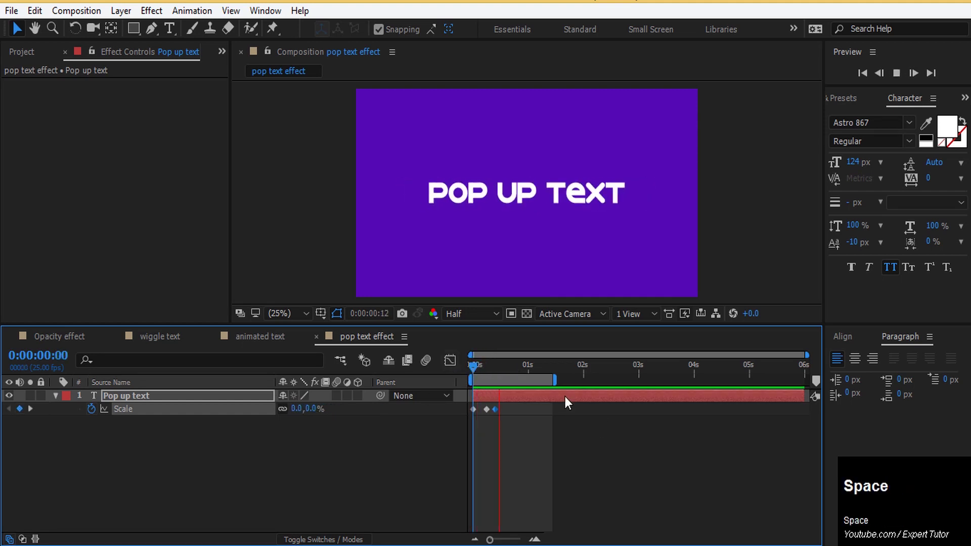
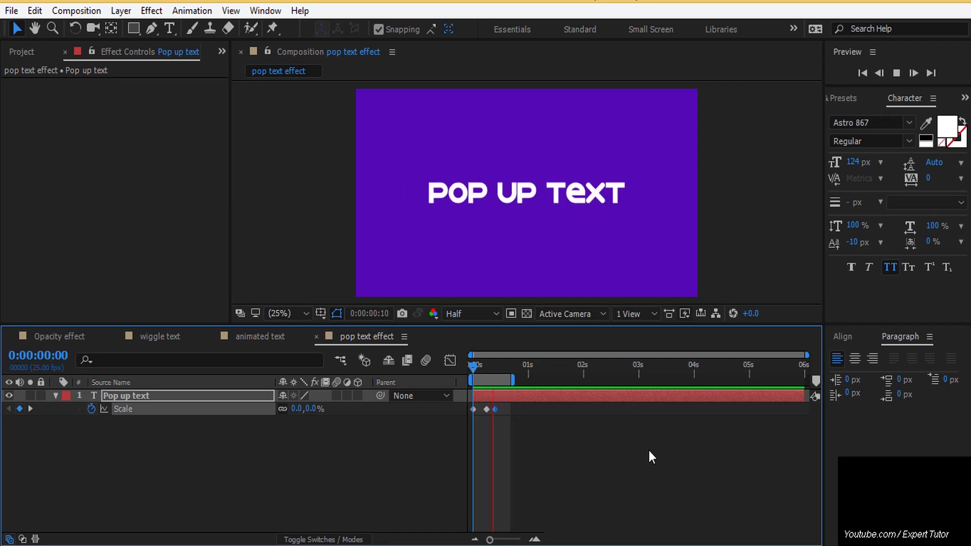
Play back the finished pop-up scale animation.
key(space)
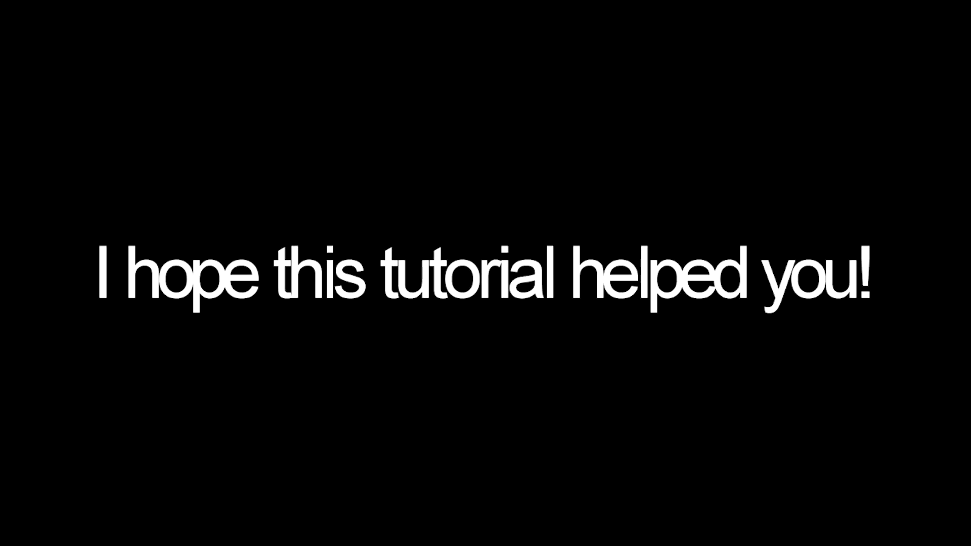